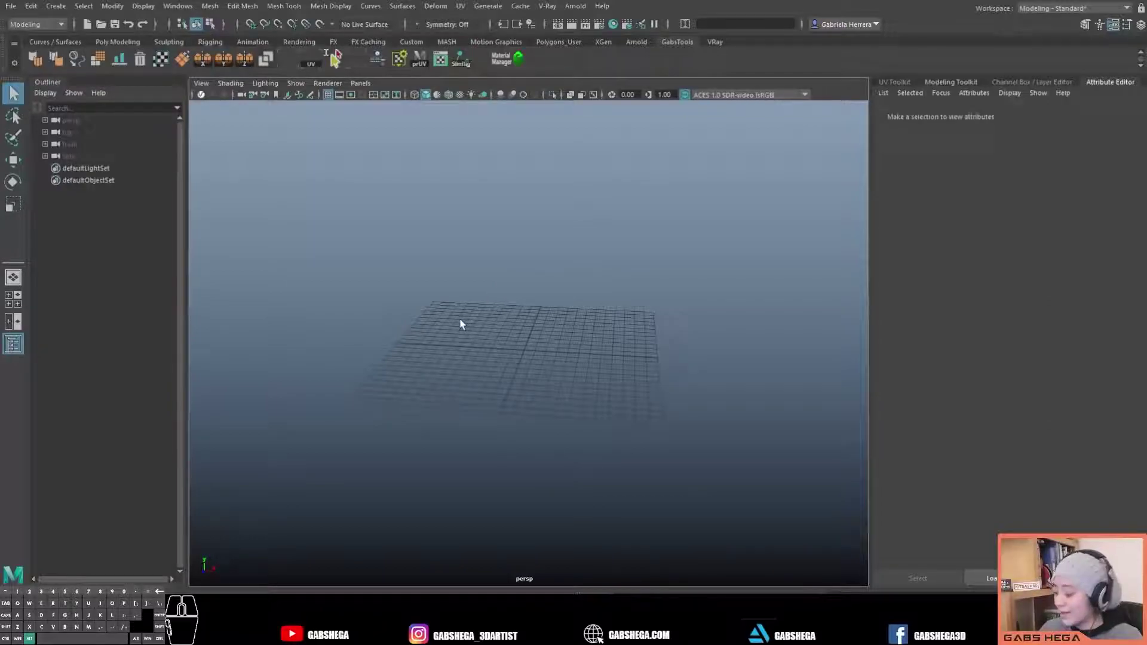
- Orbit and pan the perspective view to see the grid from new angles
drag(526, 343, 554, 336)
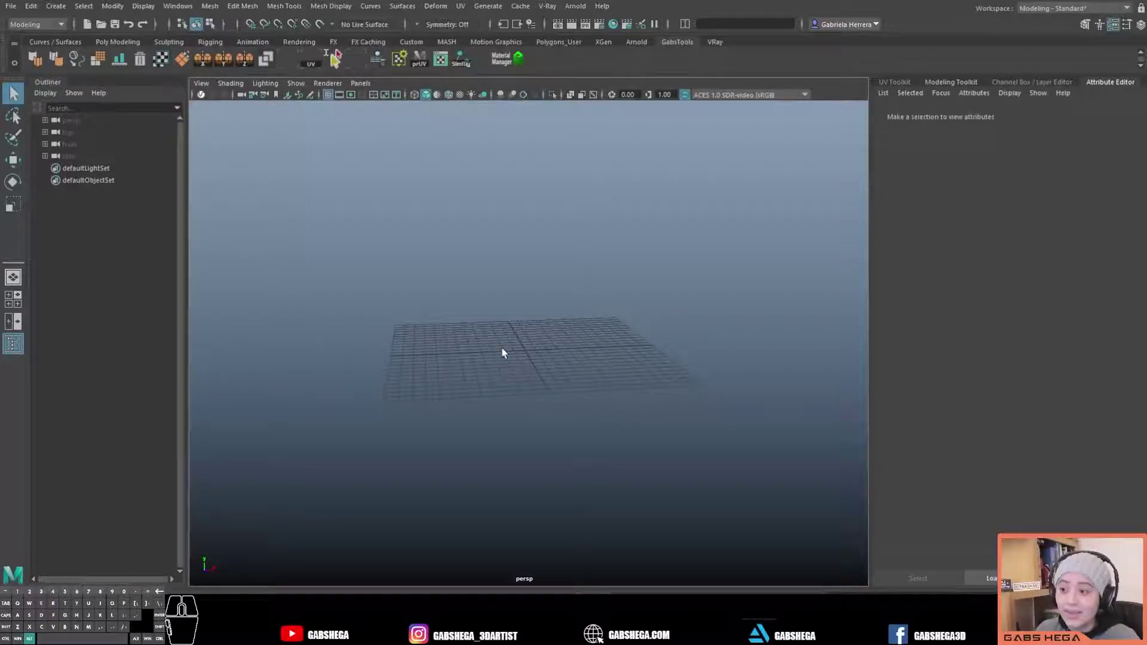
drag(525, 356, 538, 336)
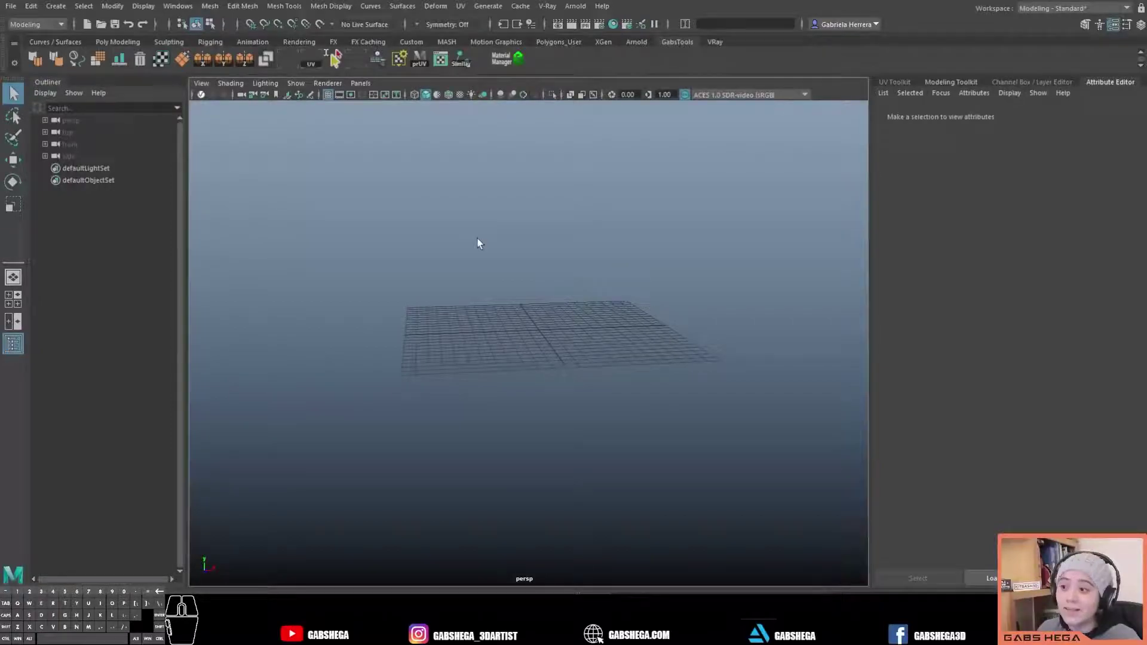
drag(531, 336, 550, 346)
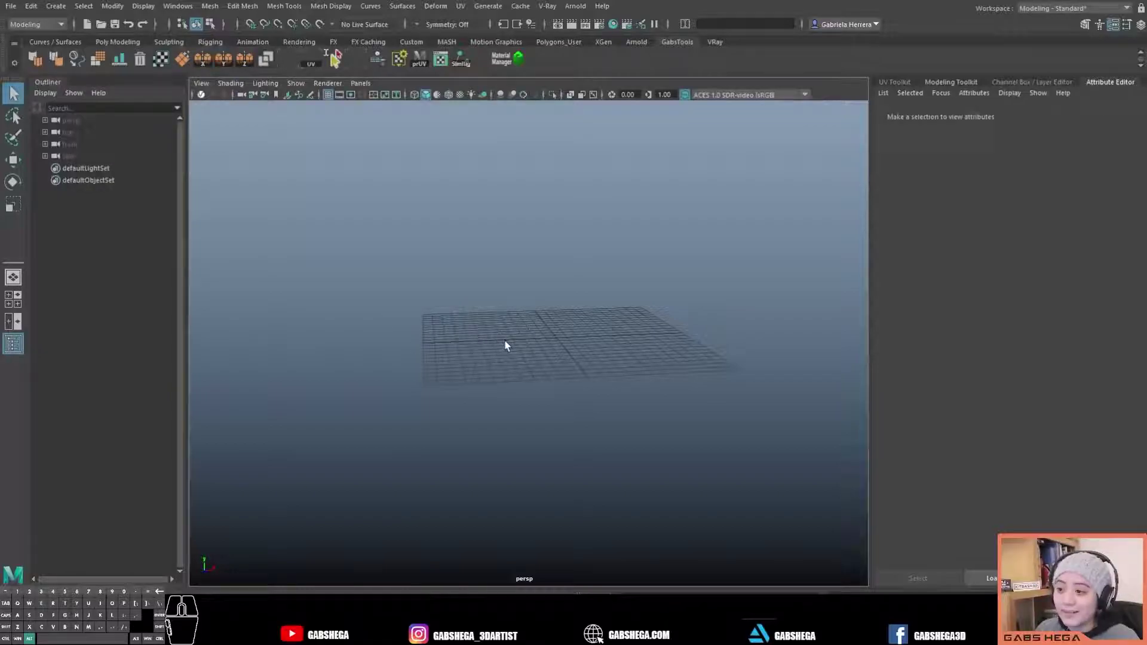
drag(514, 338, 519, 336)
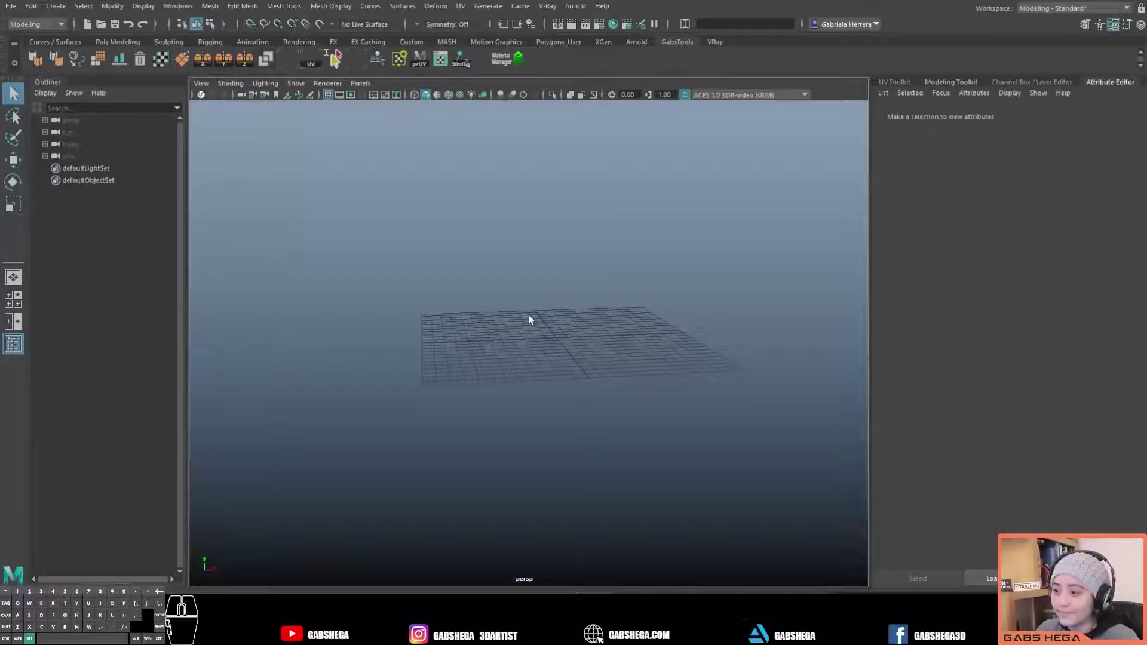
- Zoom in toward the grid, then orbit back to a higher viewing angle
drag(533, 341, 577, 338)
drag(600, 340, 606, 349)
drag(543, 349, 660, 351)
middle_click(594, 338)
drag(547, 349, 558, 352)
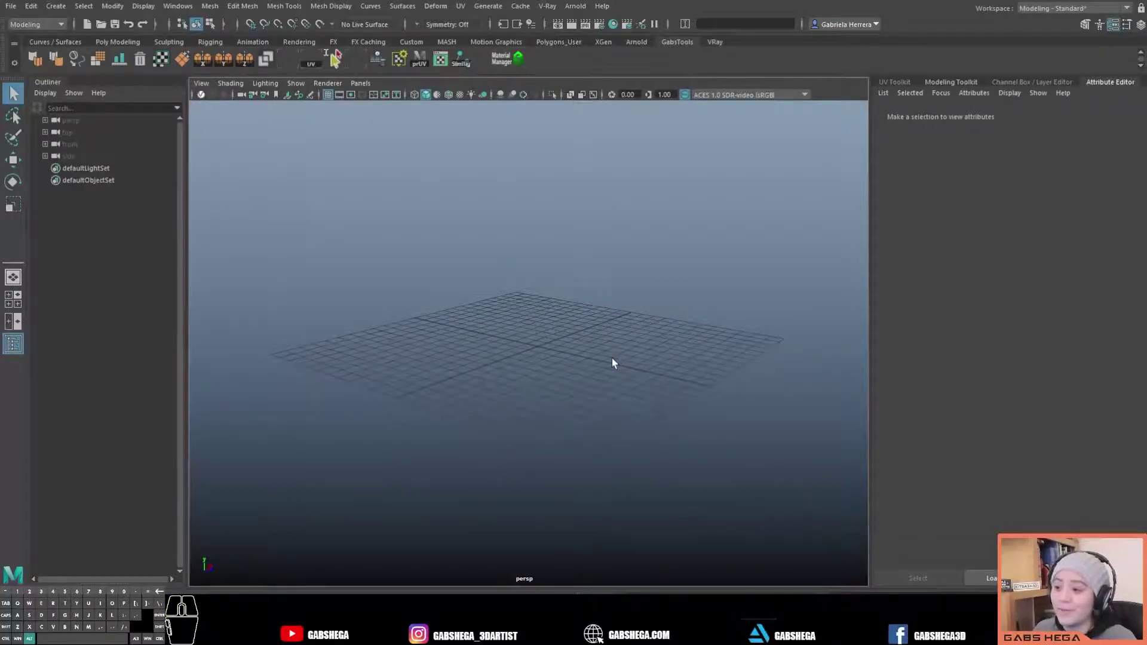
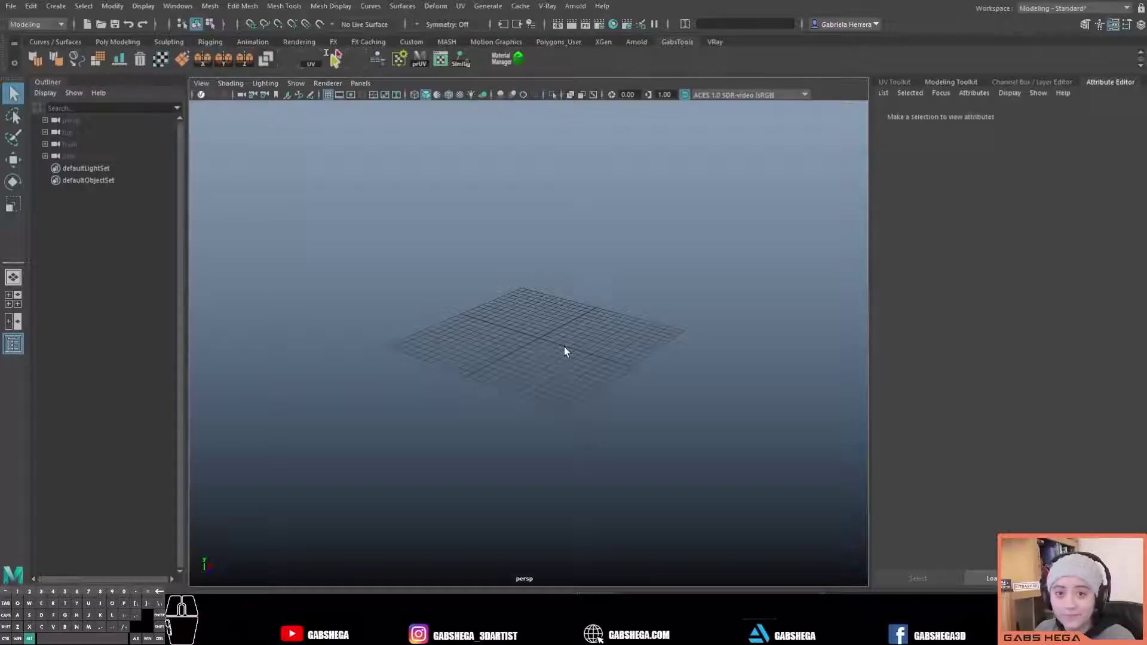
- Cycle the viewport background with Alt+B until it is flat light grey
key(alt+b)
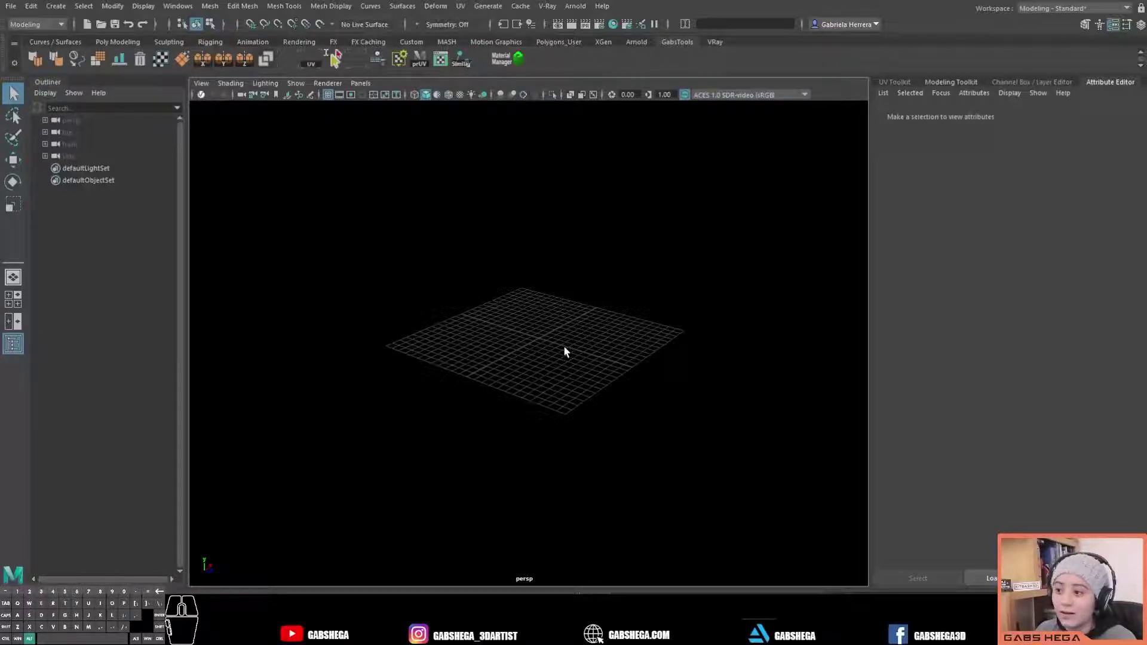
key(alt+b)
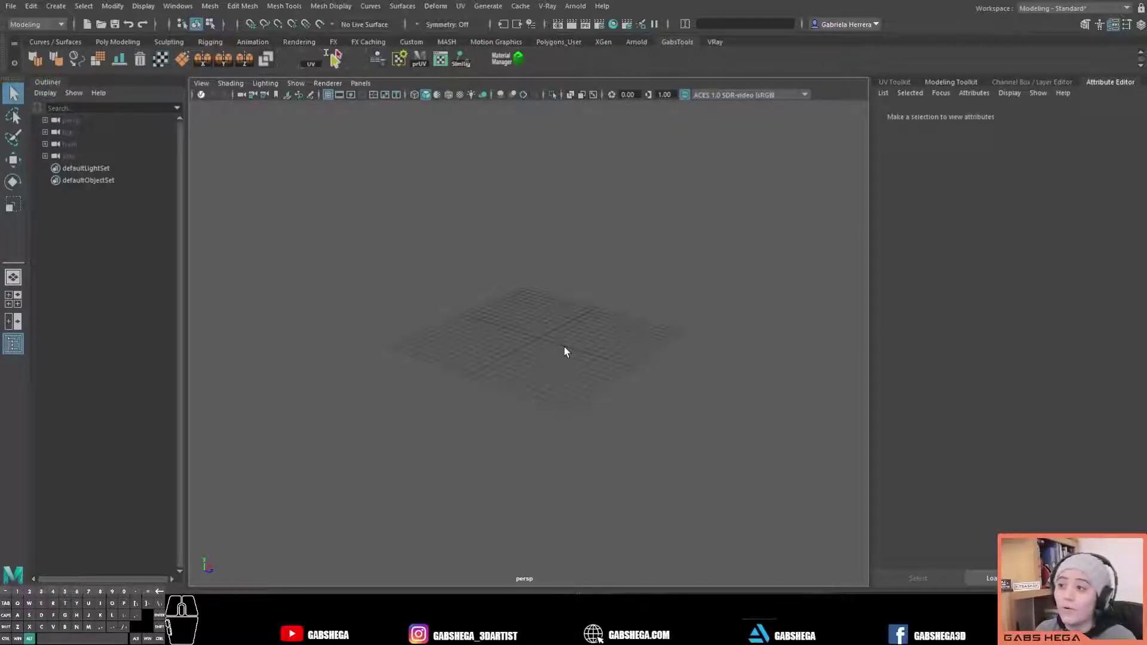
key(alt+b)
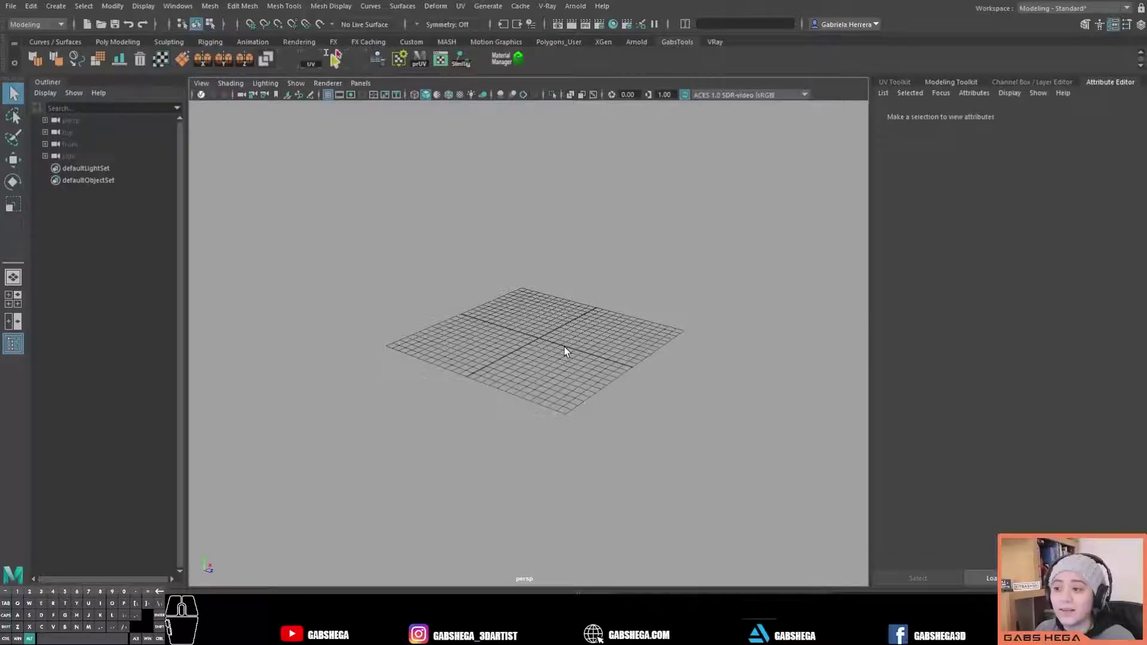
key(alt+b)
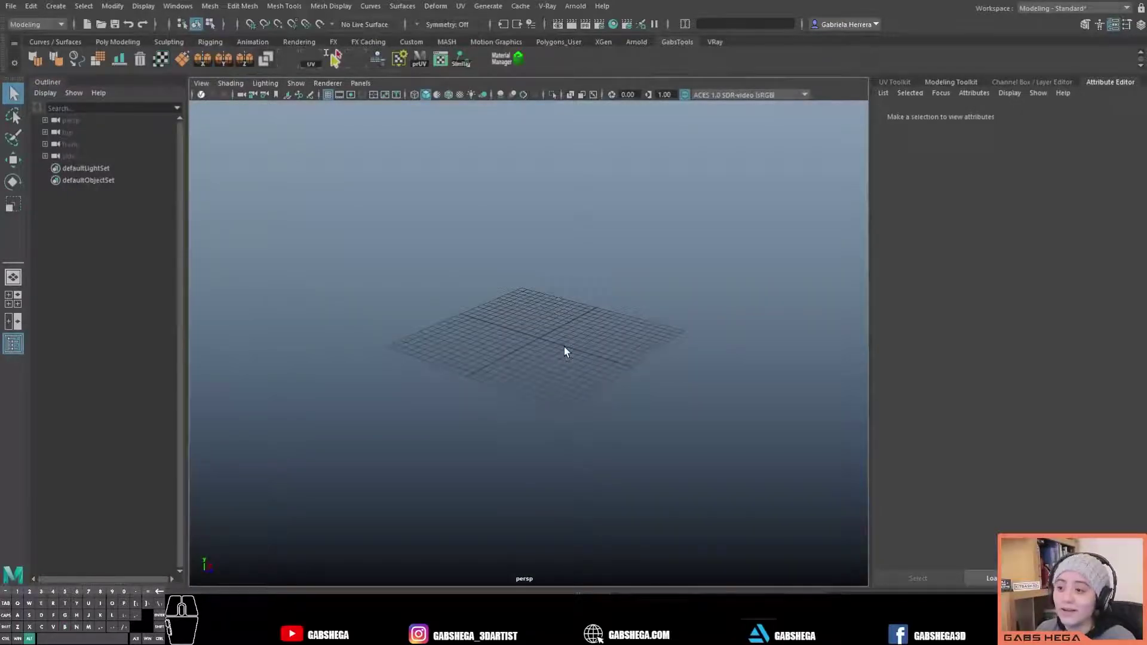
key(alt+b)
key(alt+b)
key(alt+b)
key(alt+b)
key(alt+b)
key(alt+b)
key(alt+b)
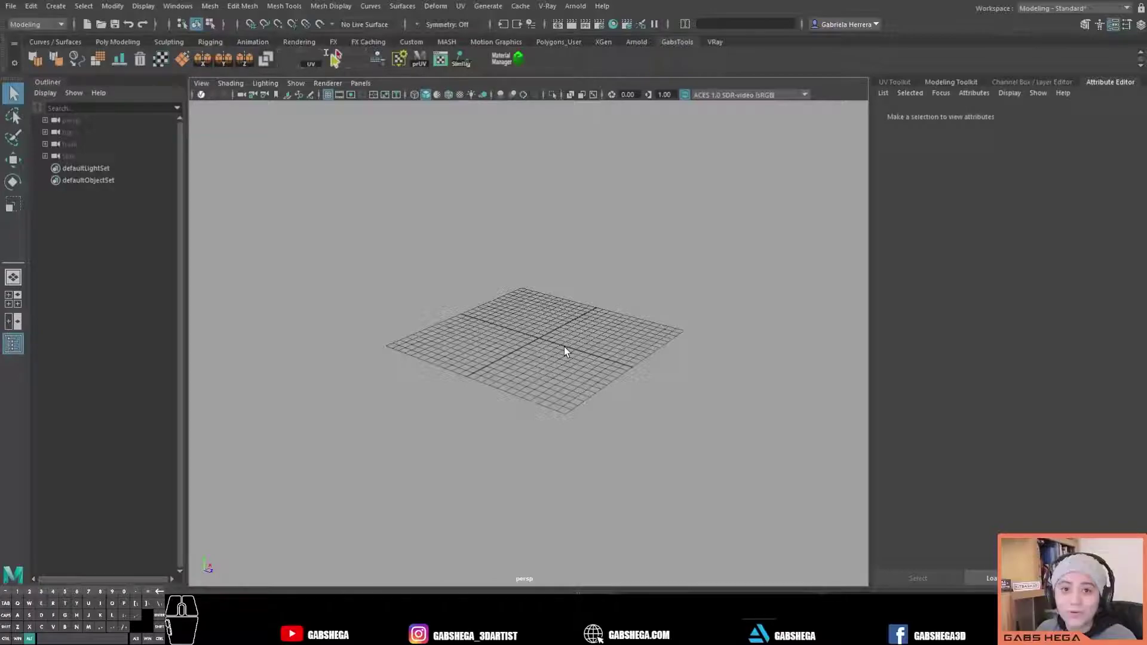
key(alt+b)
key(alt+b)
key(alt+b)
key(alt+b)
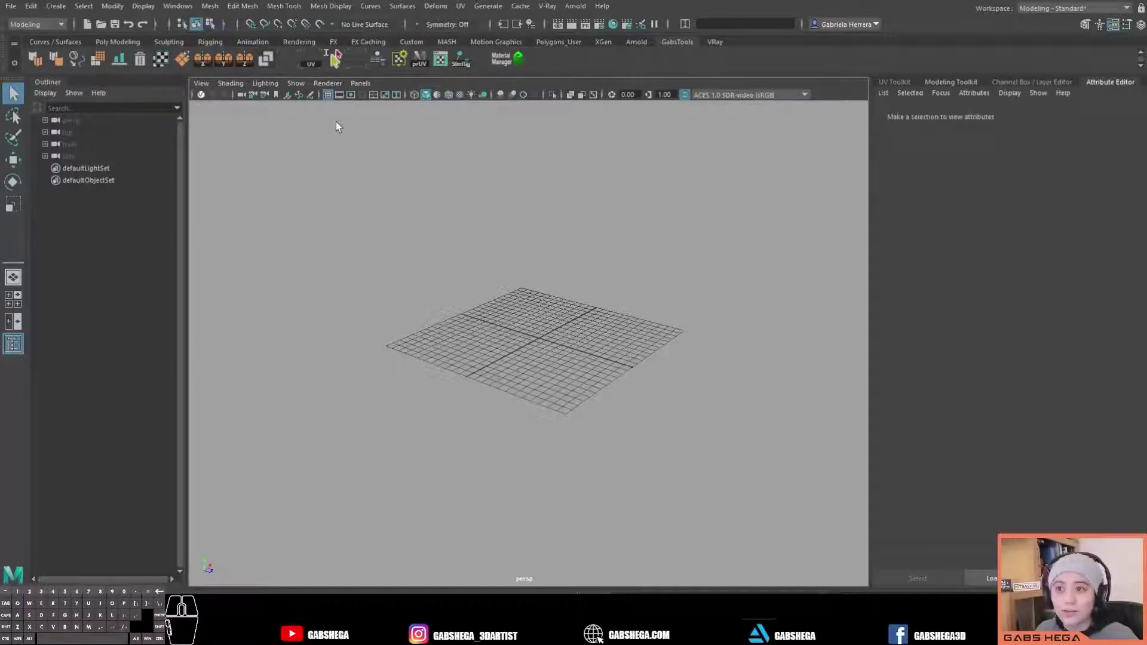
- Turn the grid display back on in the light grey perspective view
click(328, 98)
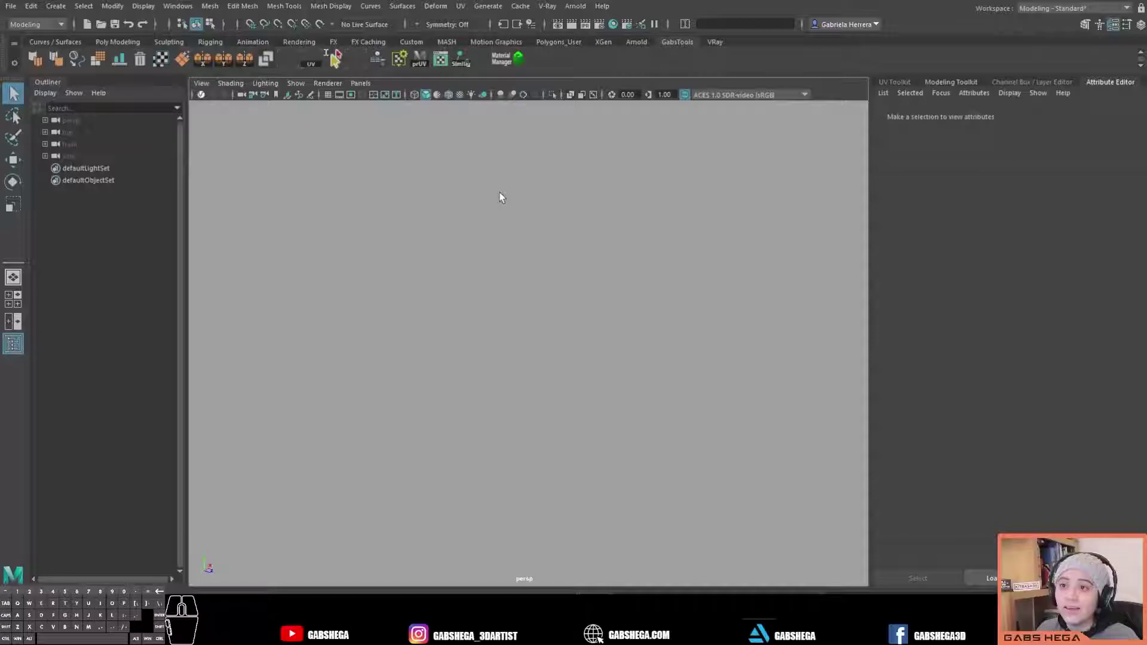
click(332, 101)
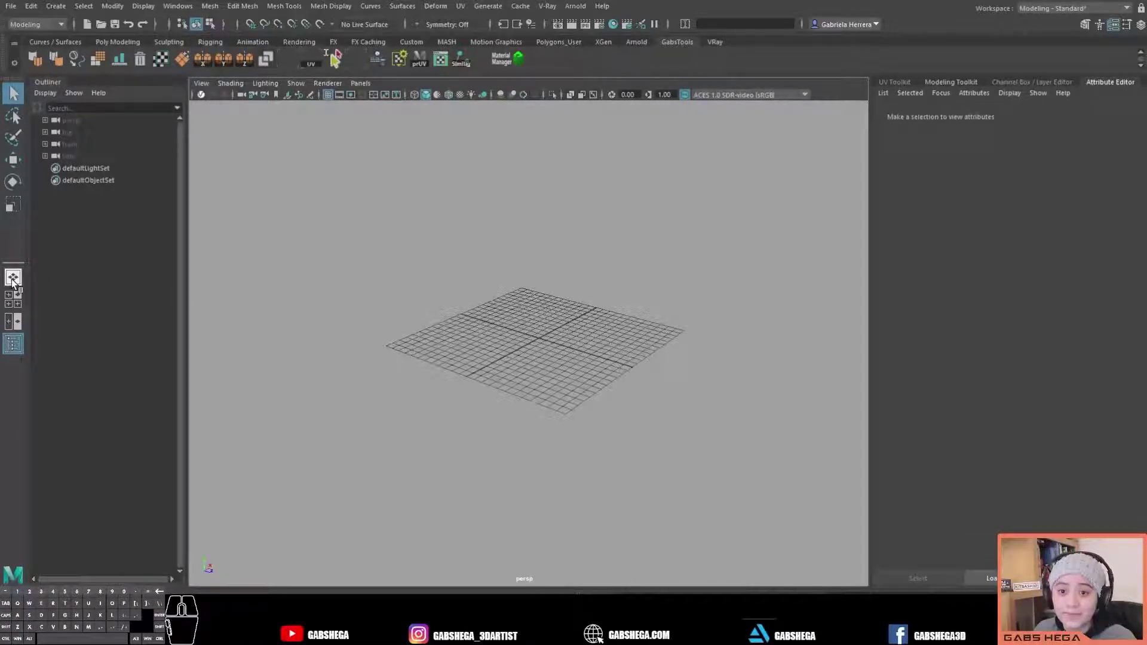
click(18, 281)
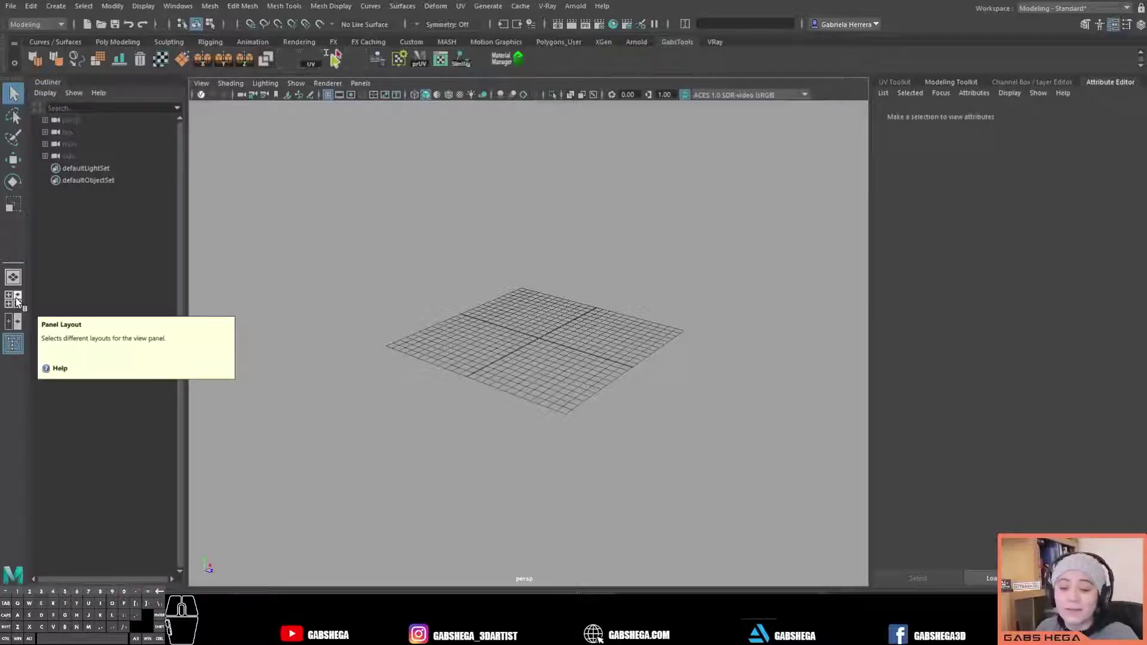
- Switch to Four View, try Two Panes Side by Side, then return to Four View
click(14, 305)
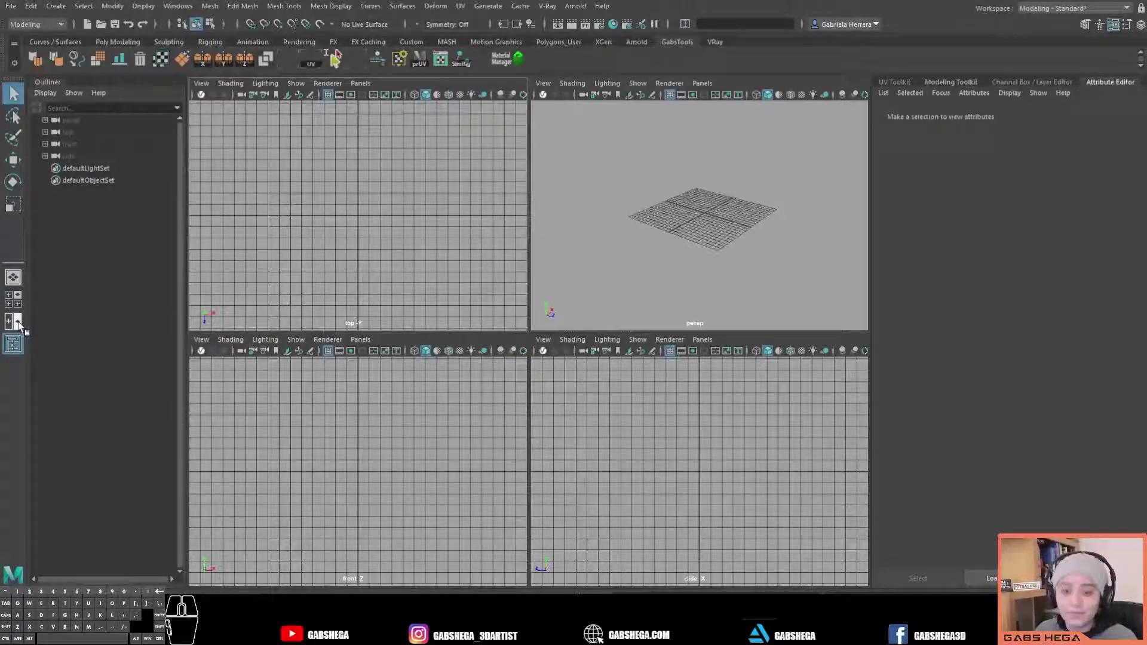
click(16, 323)
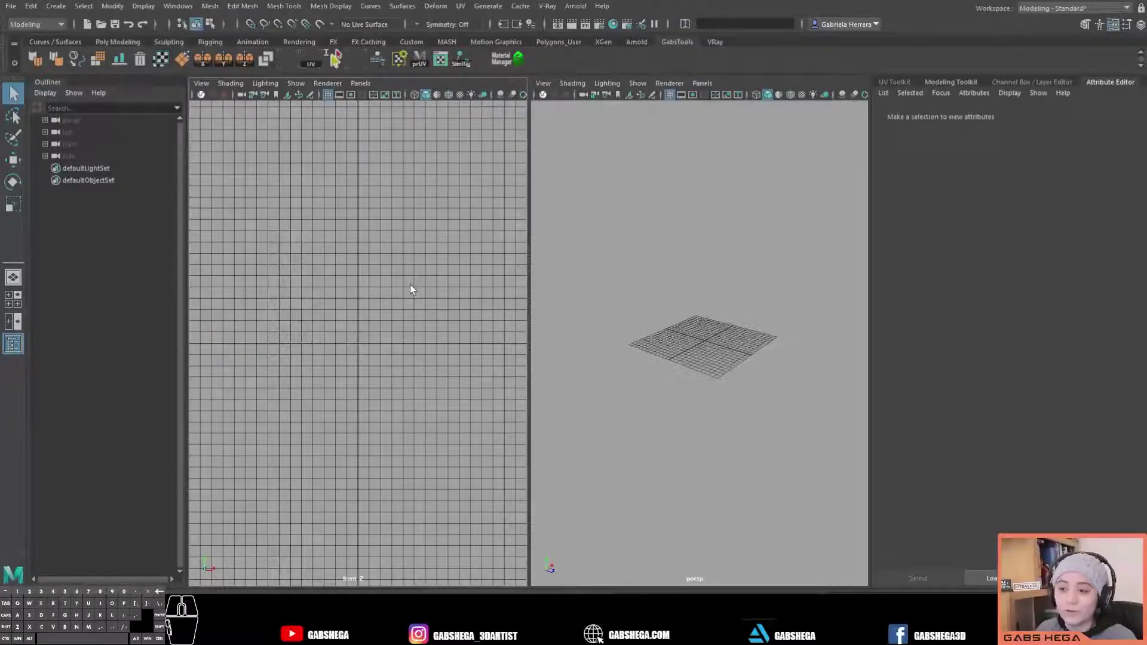
click(15, 302)
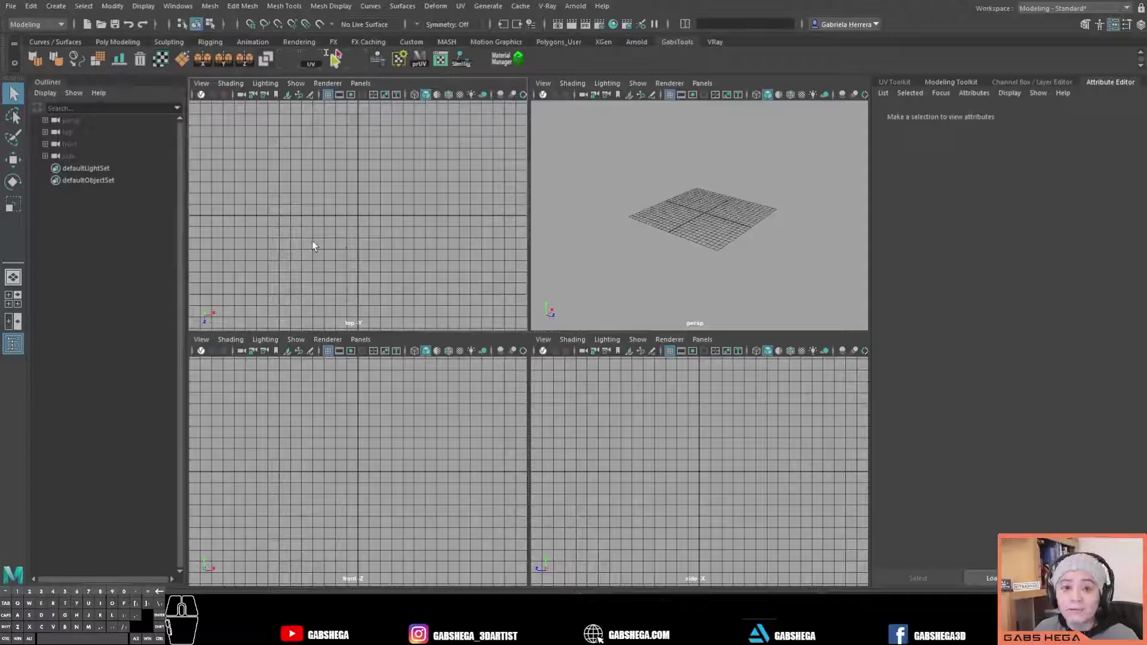
- Zoom and orbit the perspective pane of the four-view layout around the grid
click(707, 253)
middle_click(678, 241)
right_click(631, 261)
middle_click(738, 251)
drag(764, 227, 682, 227)
middle_click(719, 231)
drag(709, 231, 714, 236)
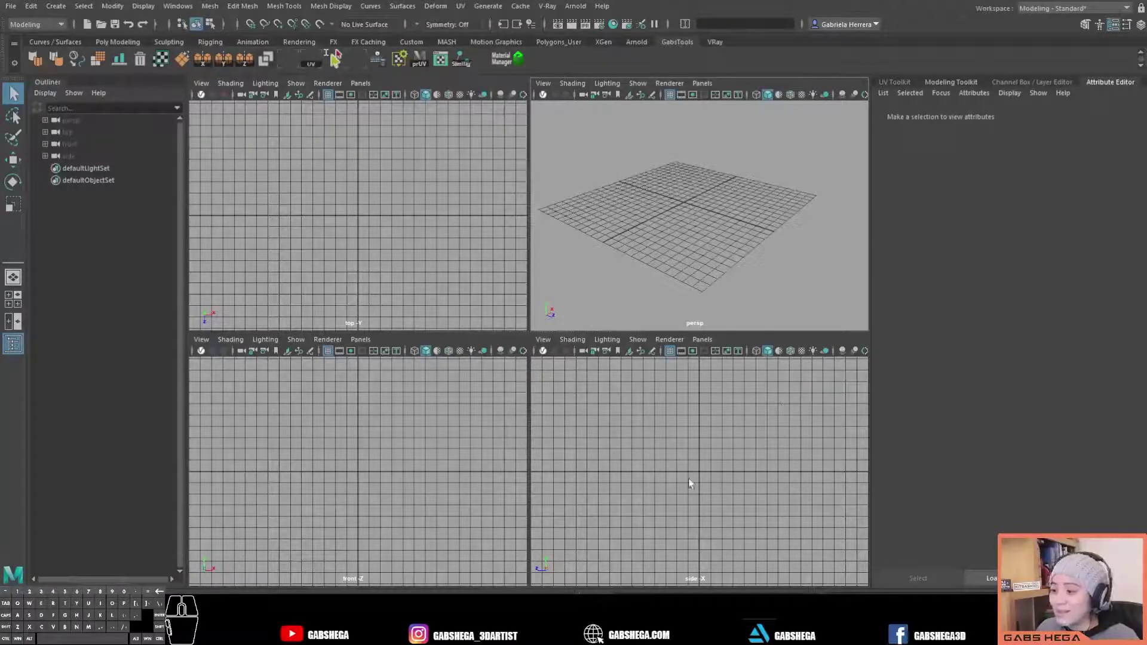
drag(710, 206, 681, 213)
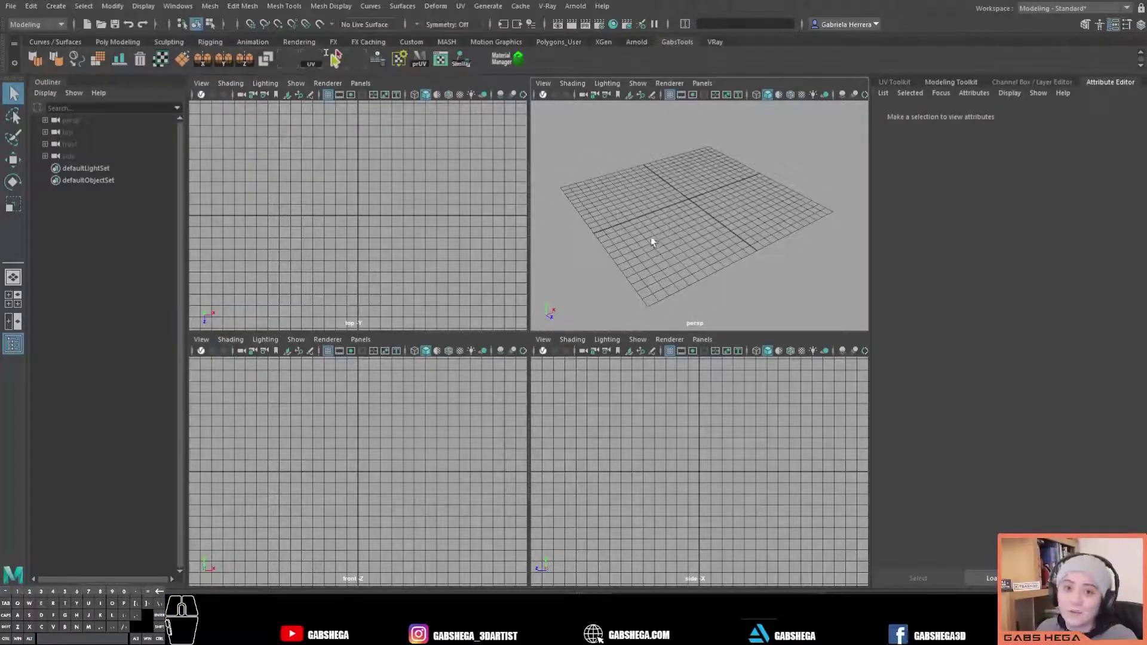
click(661, 256)
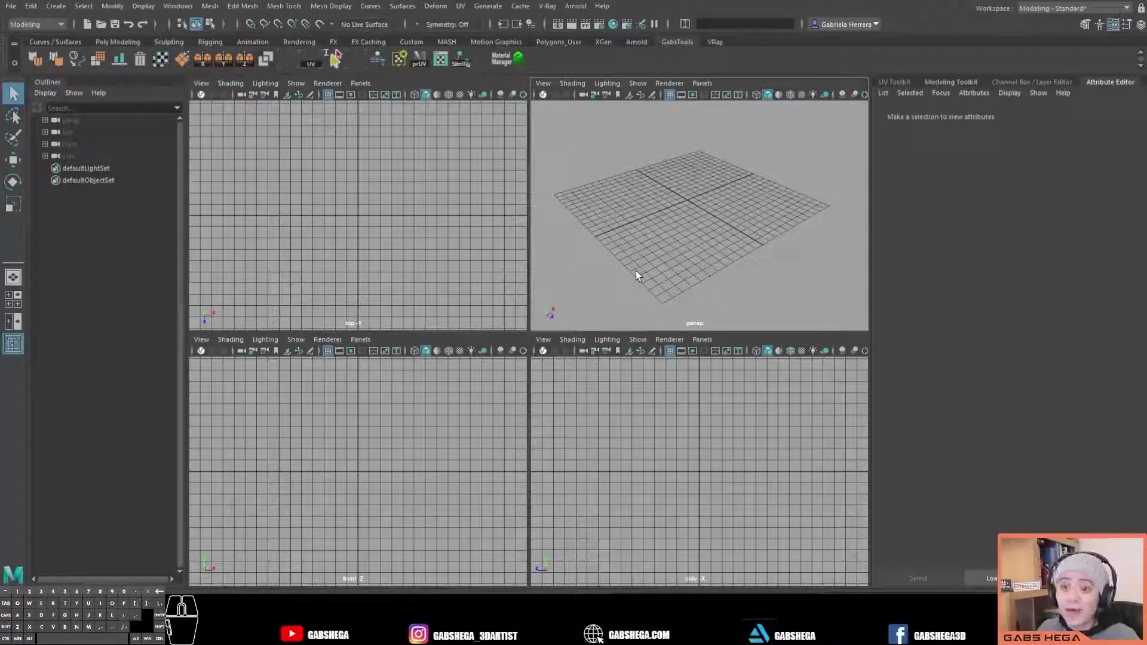
- Switch between single perspective and four-view layouts using the toolbox buttons and spacebar
click(19, 281)
click(496, 321)
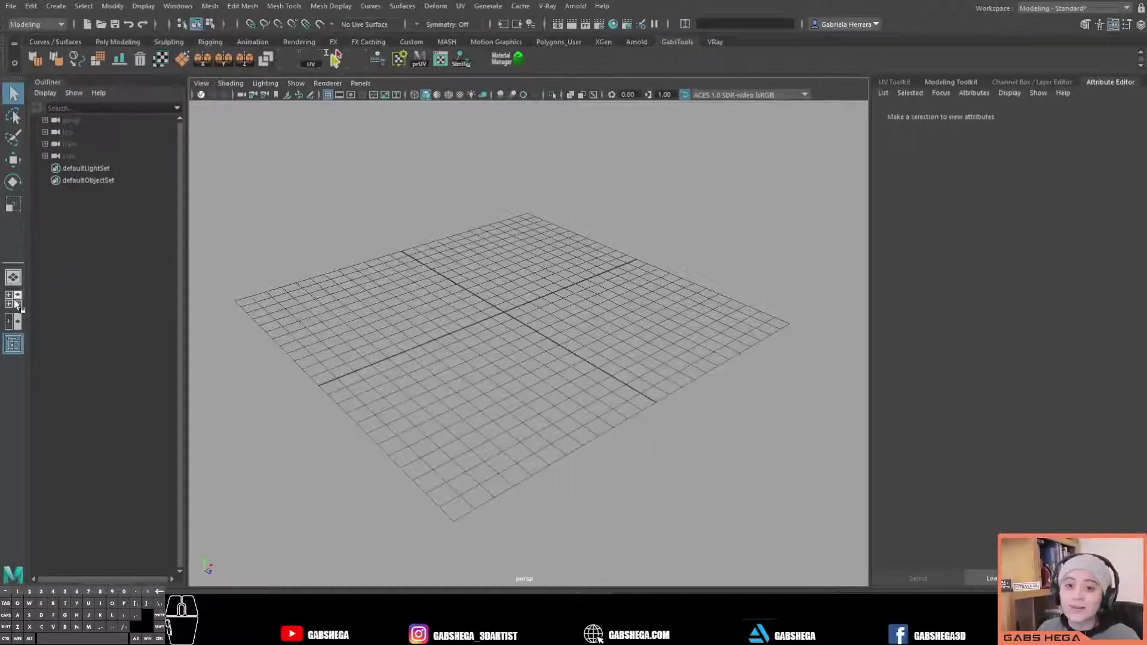
click(15, 305)
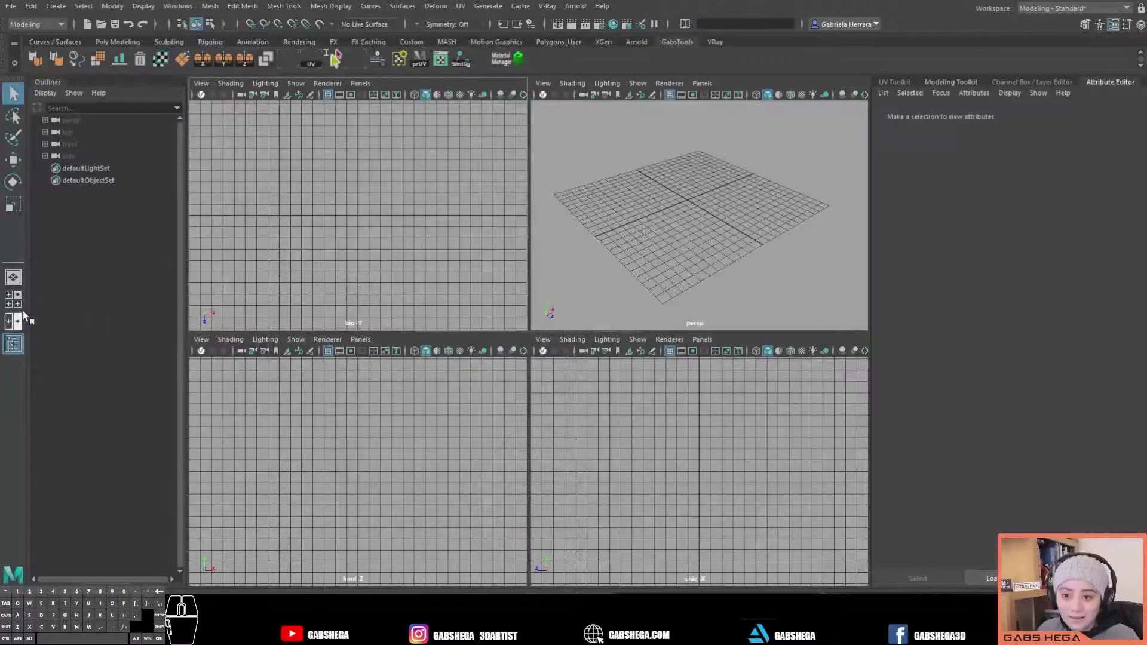
click(14, 300)
click(24, 278)
click(484, 328)
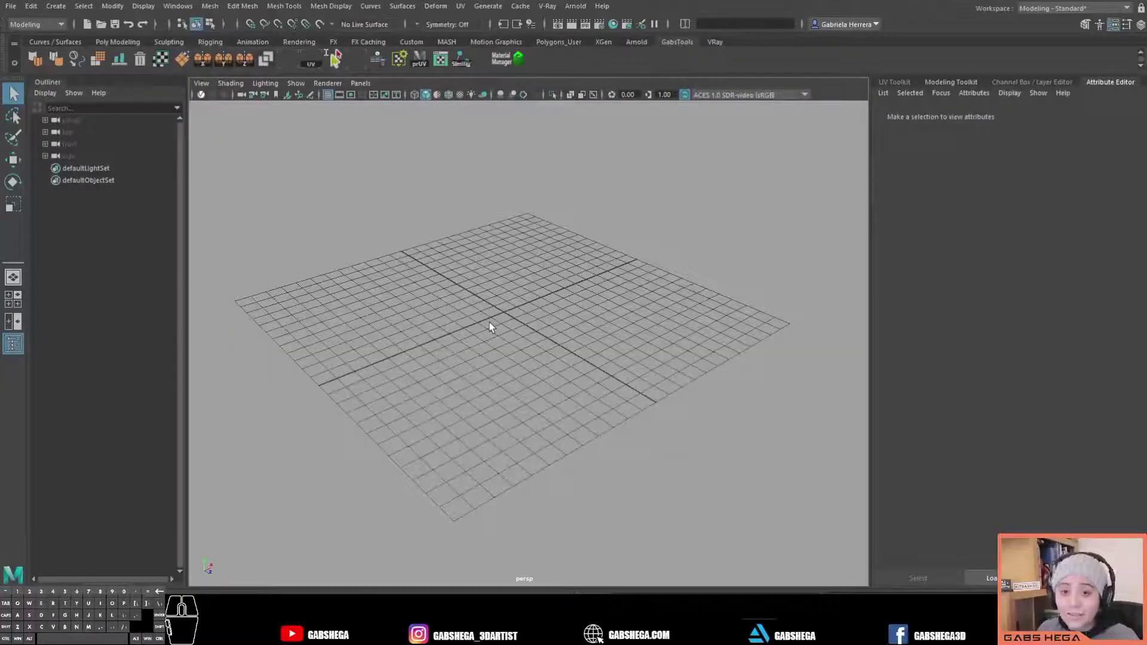
key(space)
click(494, 328)
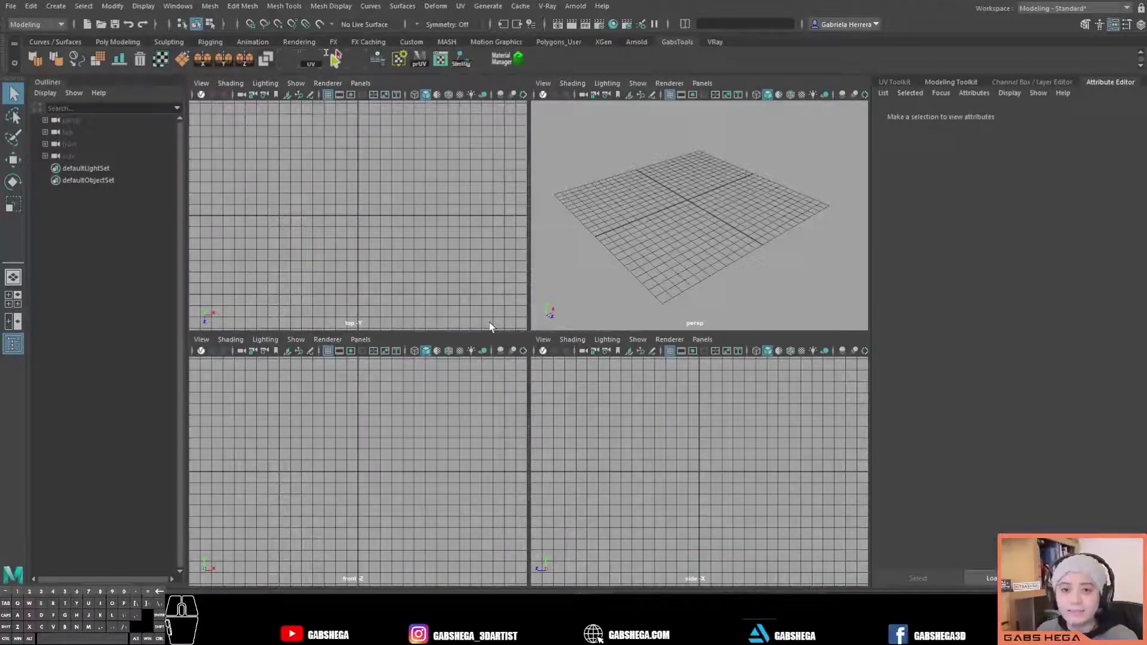
- Maximize the top, front and side views in turn with spacebar, restoring four views each time
key(space)
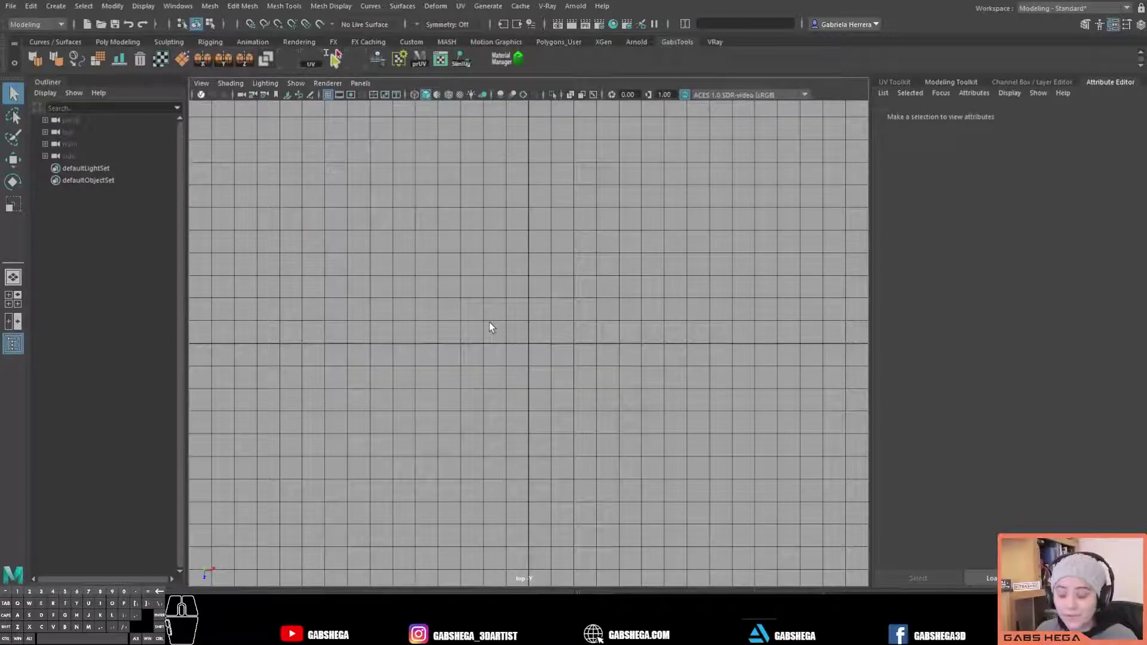
key(space)
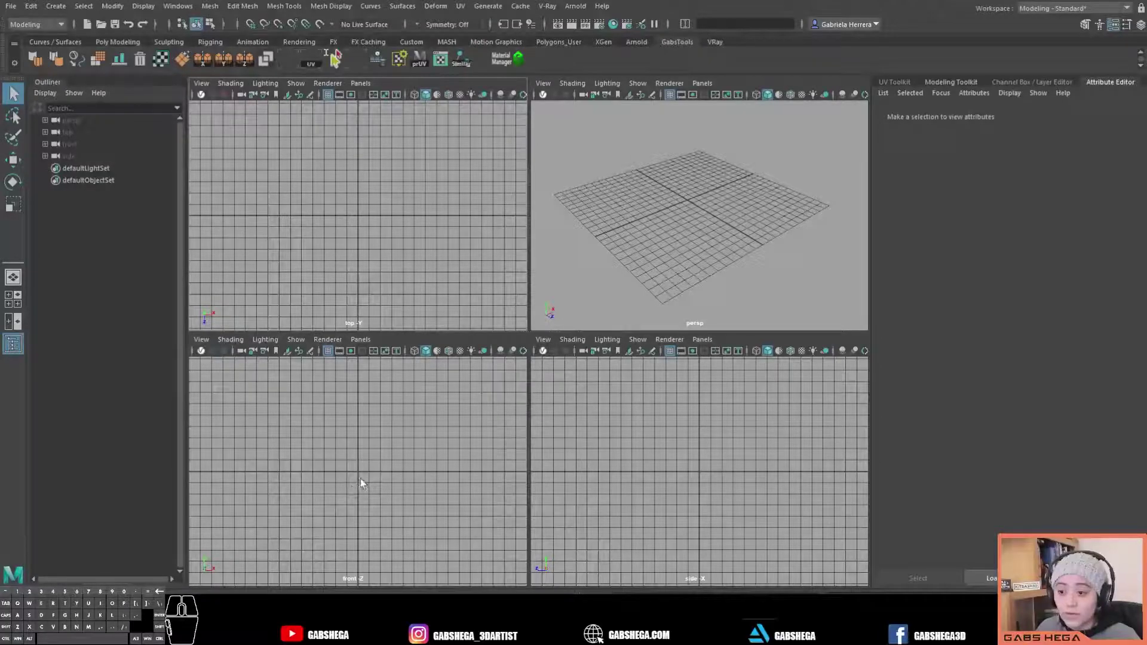
key(space)
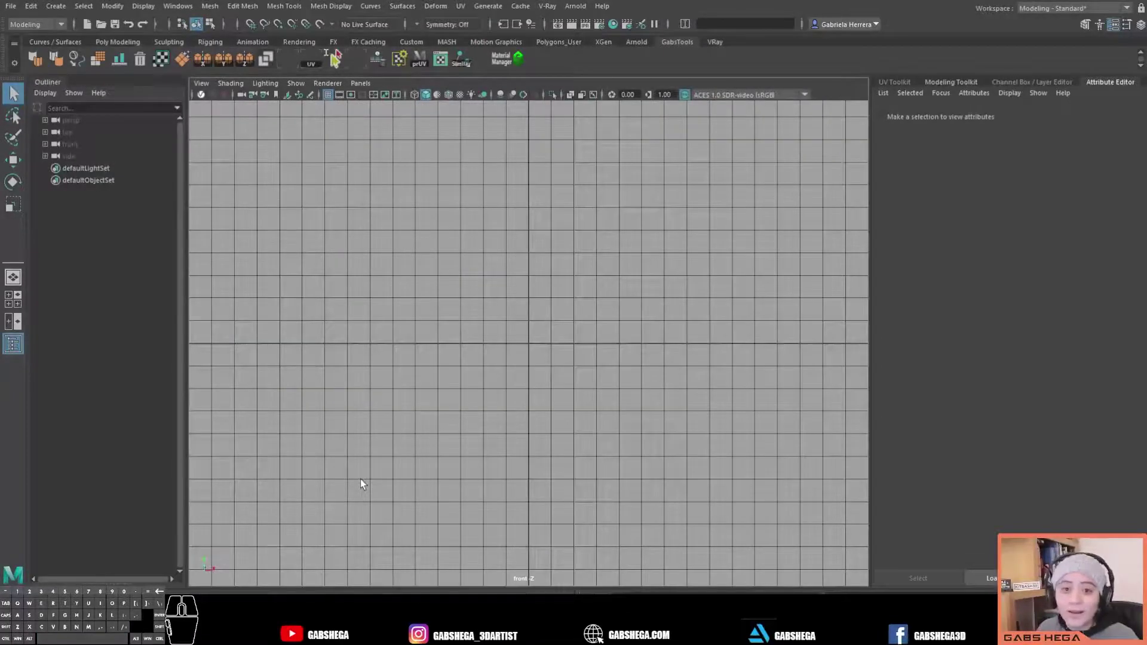
key(space)
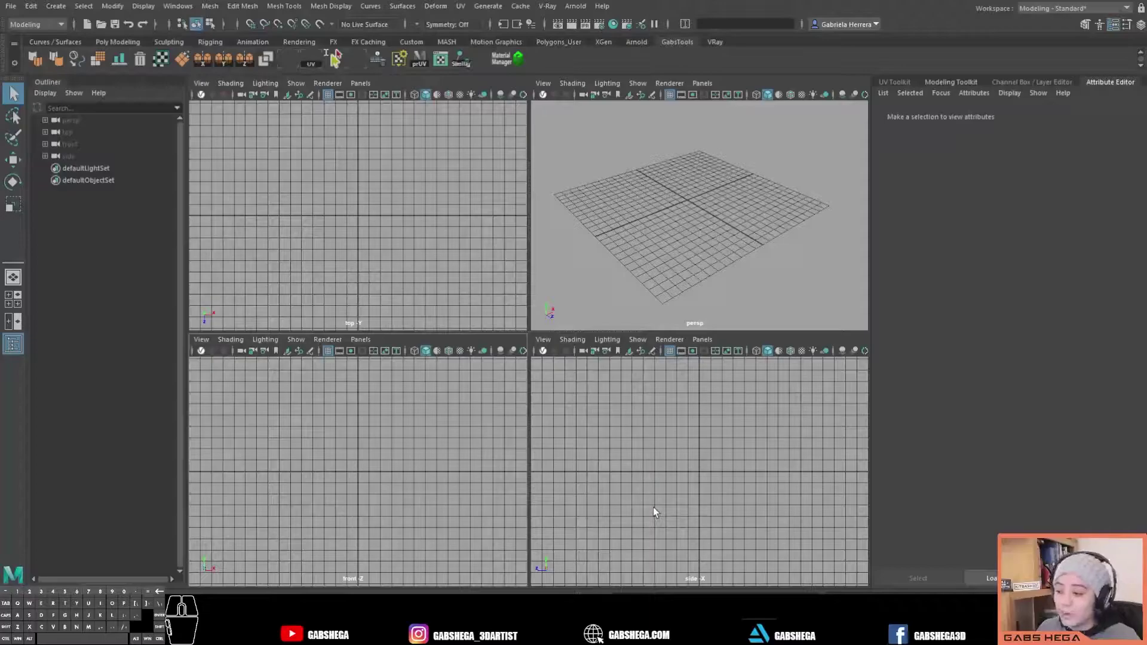
key(space)
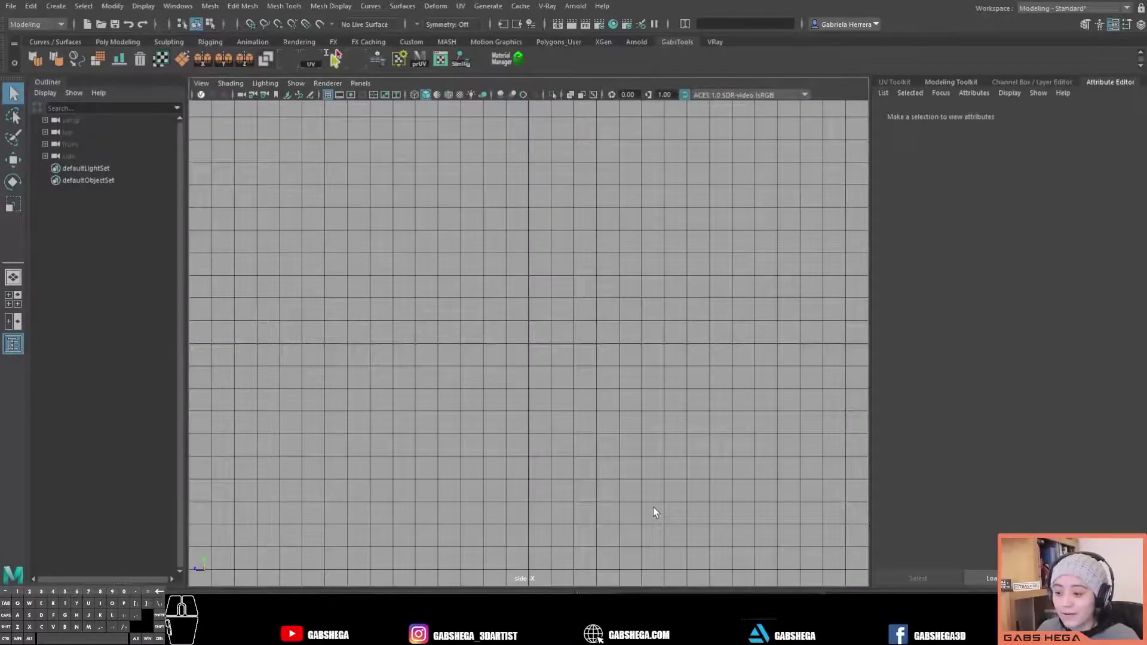
key(space)
- Repeatedly toggle the perspective pane between maximized and four-view with spacebar
click(715, 233)
key(space)
key(space)
key(space)
key(space)
key(space)
key(space)
key(space)
key(space)
key(space)
key(space)
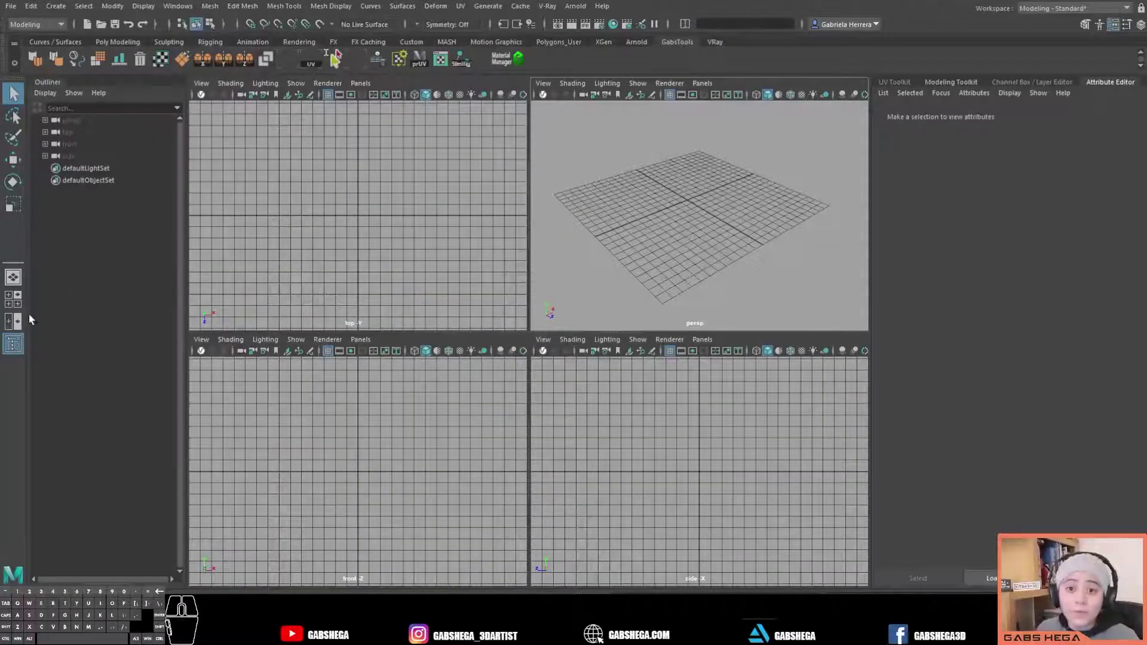
- Switch to two panes, toggle the front view full-size with spacebar, then restore Four View
click(18, 323)
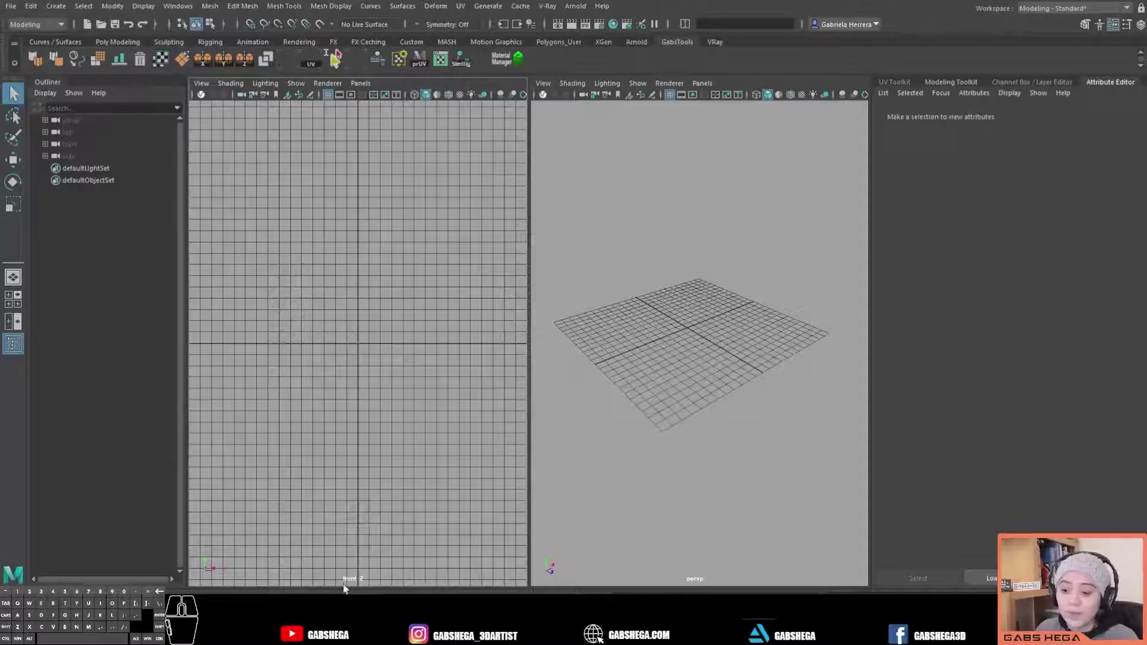
key(space)
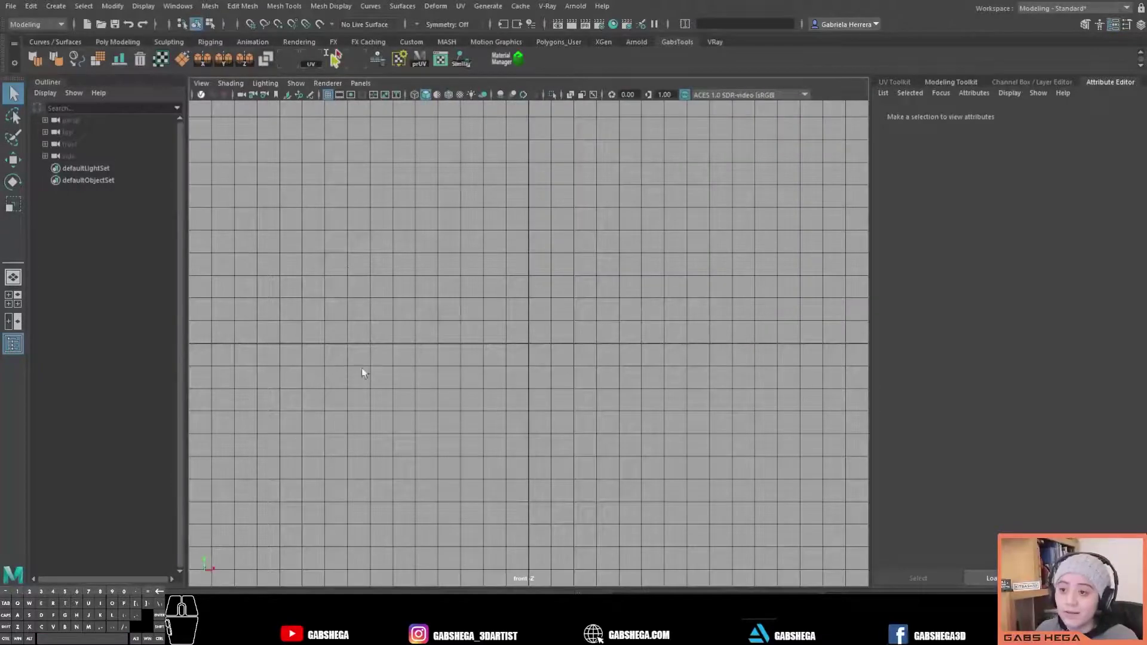
key(space)
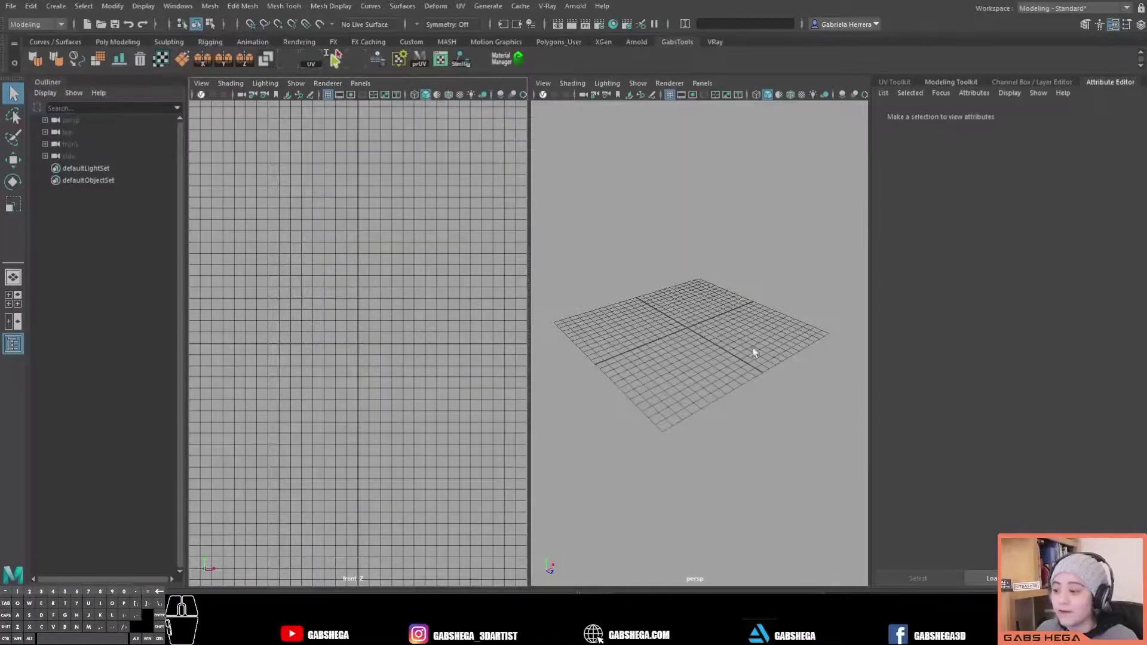
key(space)
key(space)
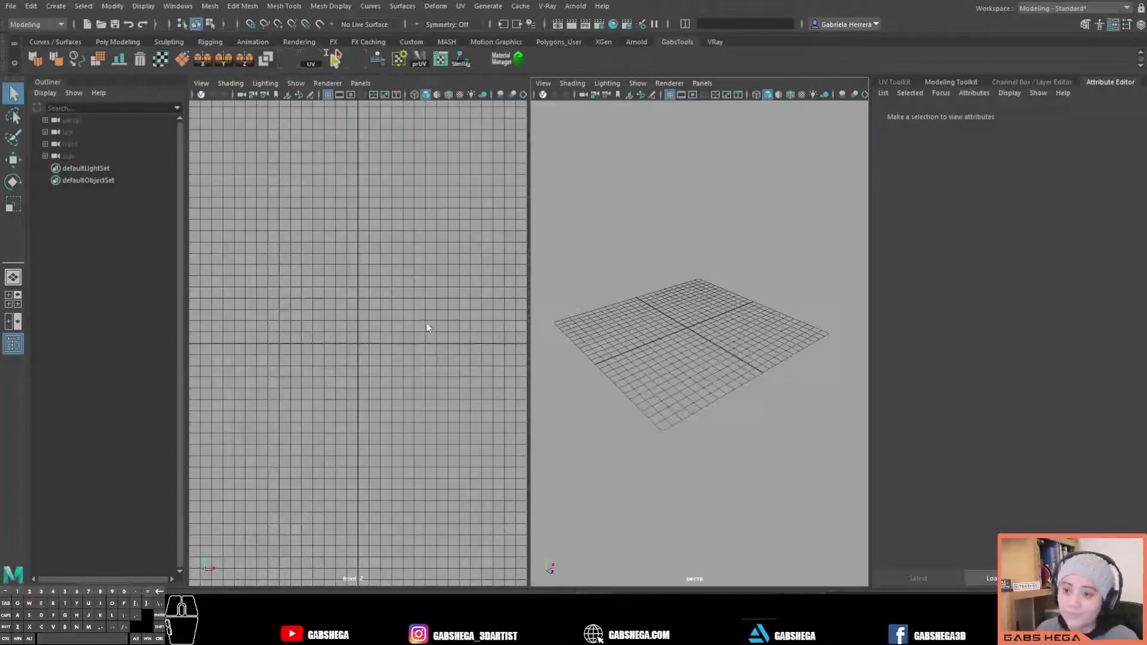
click(20, 300)
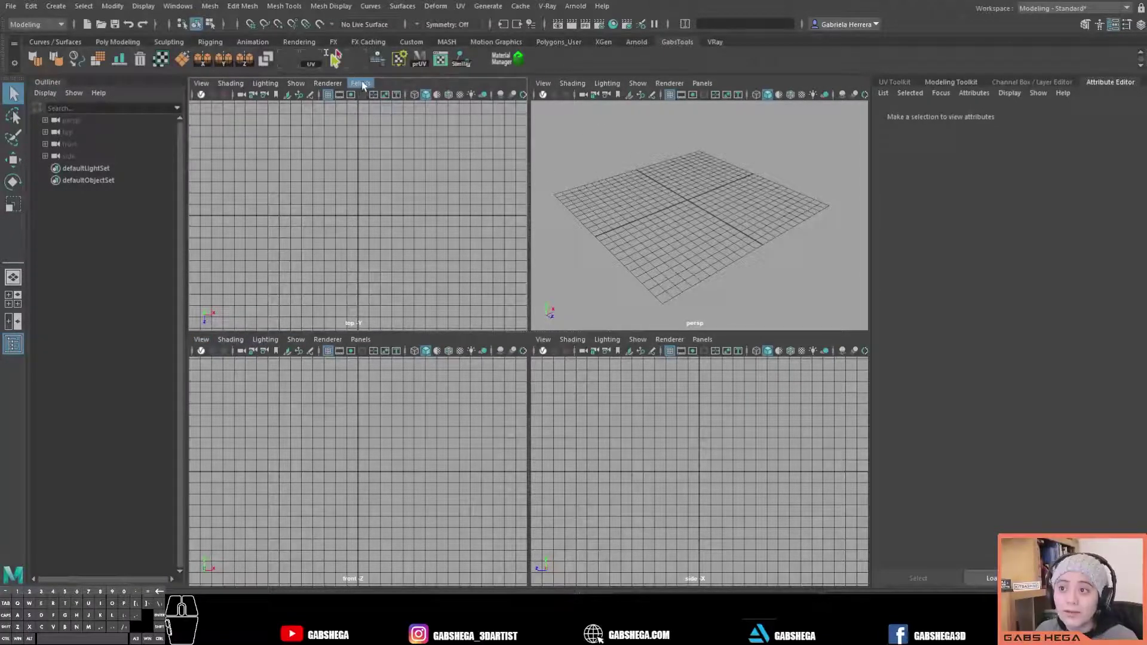
- Create new back and bottom orthographic cameras from the top-left panel's Panels menu and deselect
click(367, 85)
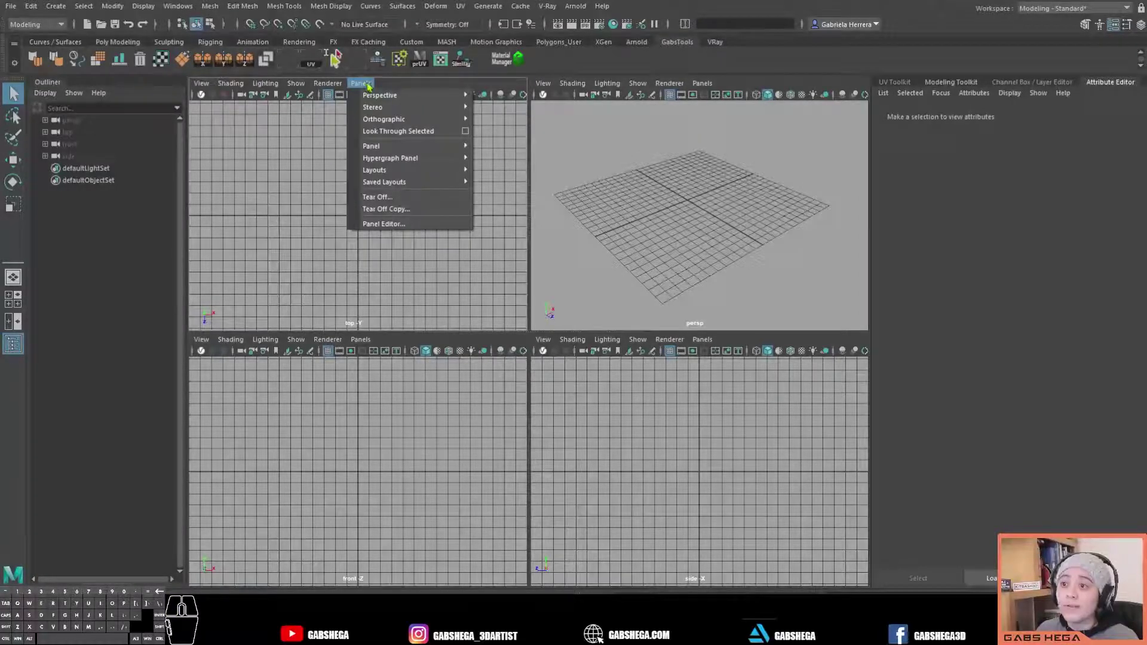
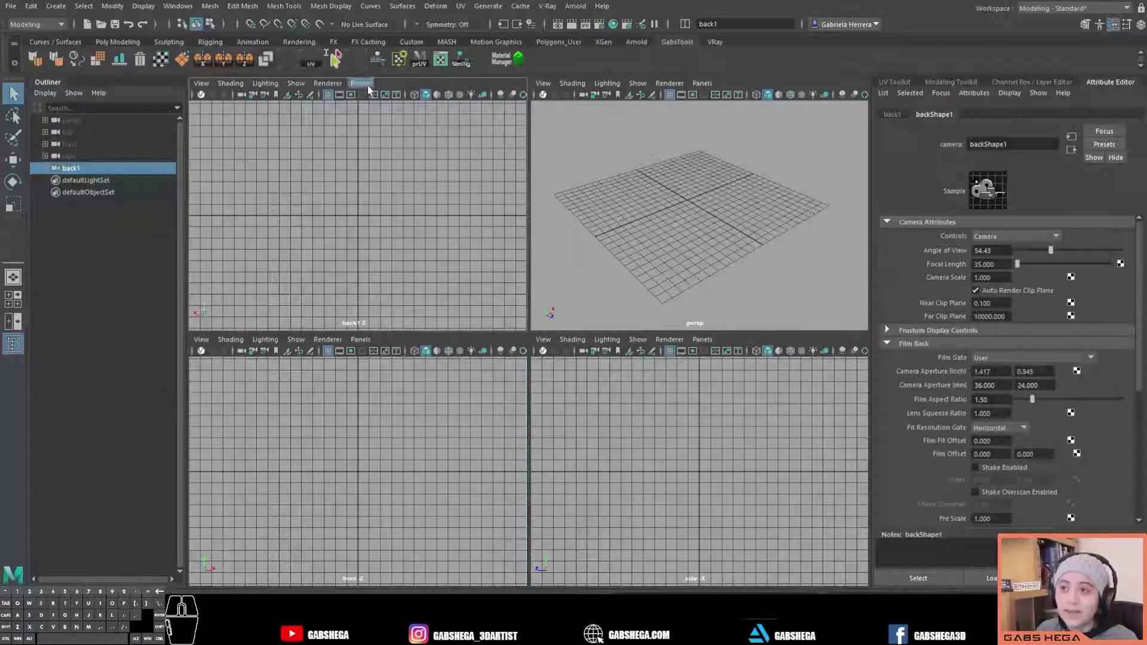
click(371, 85)
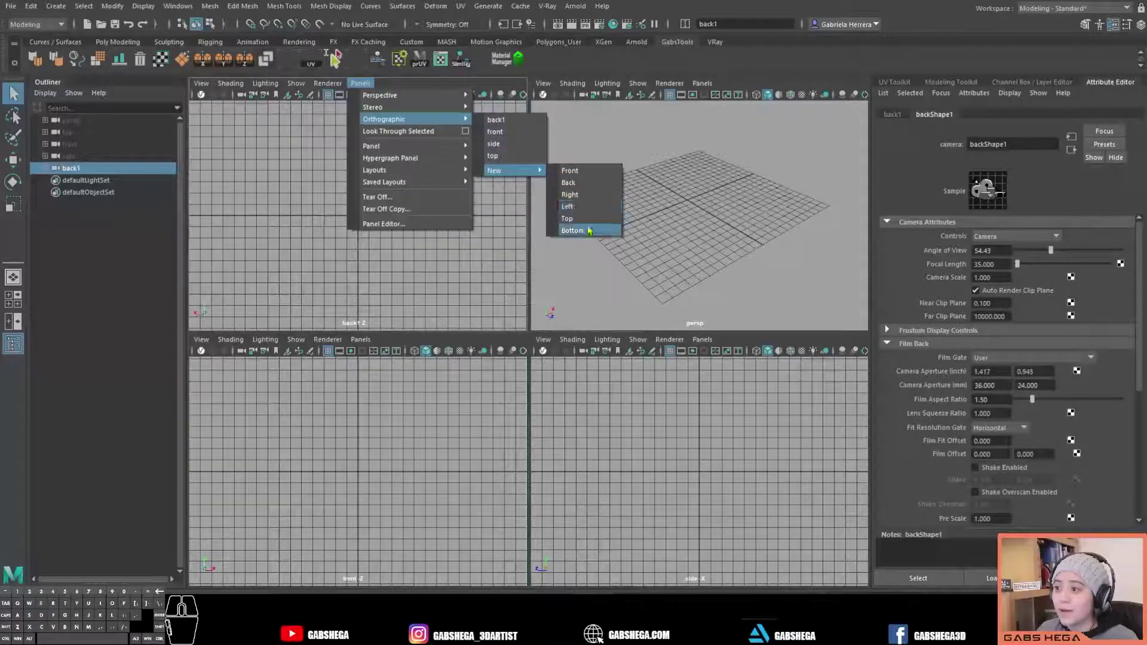
click(585, 235)
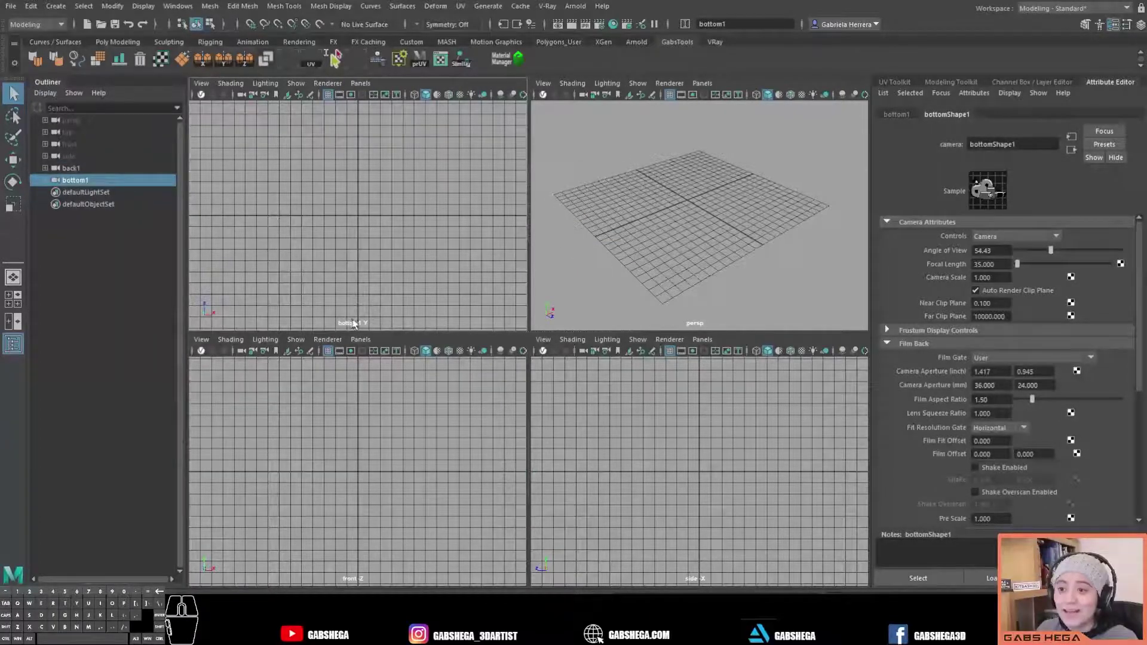
click(348, 329)
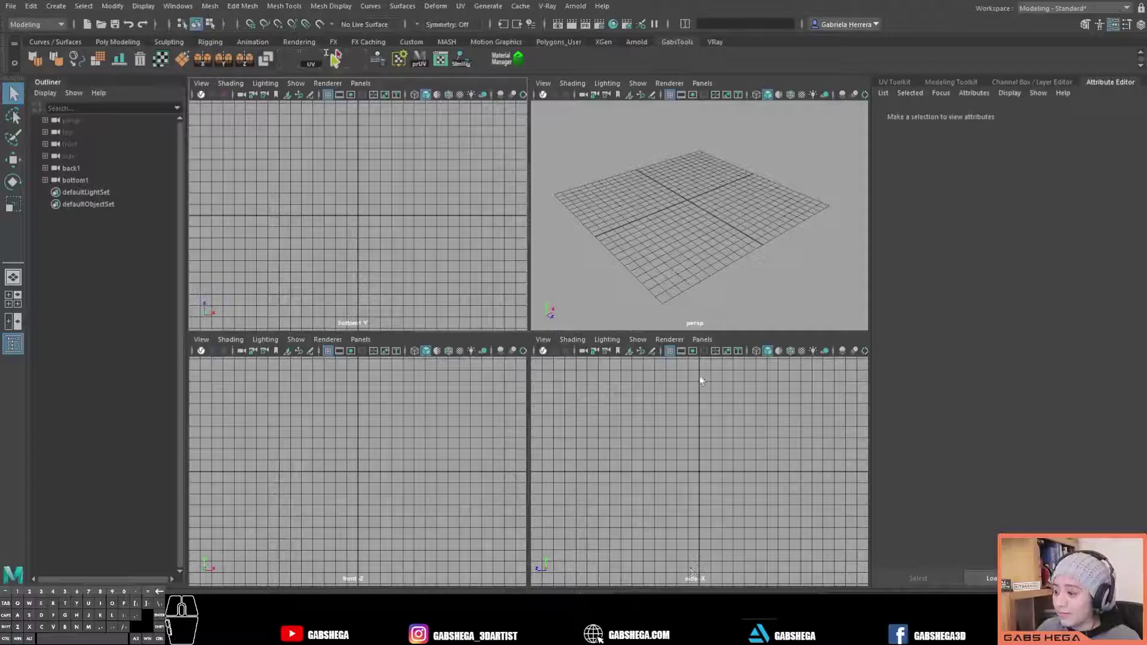
- Create a new right orthographic camera in the lower-right panel and deselect it
click(707, 344)
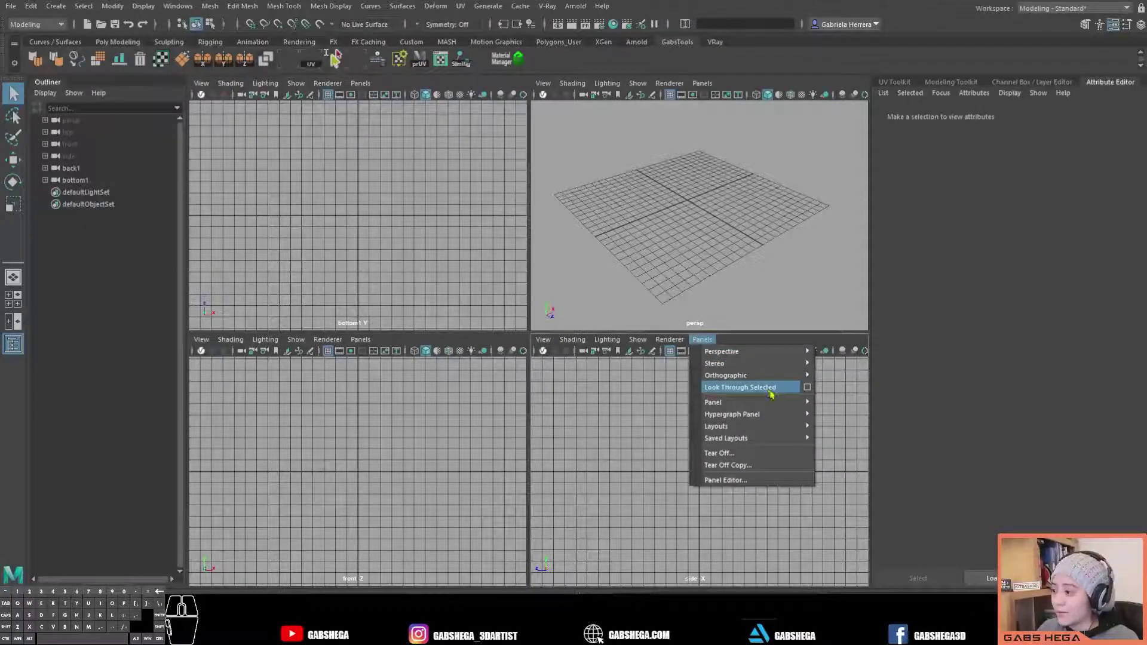
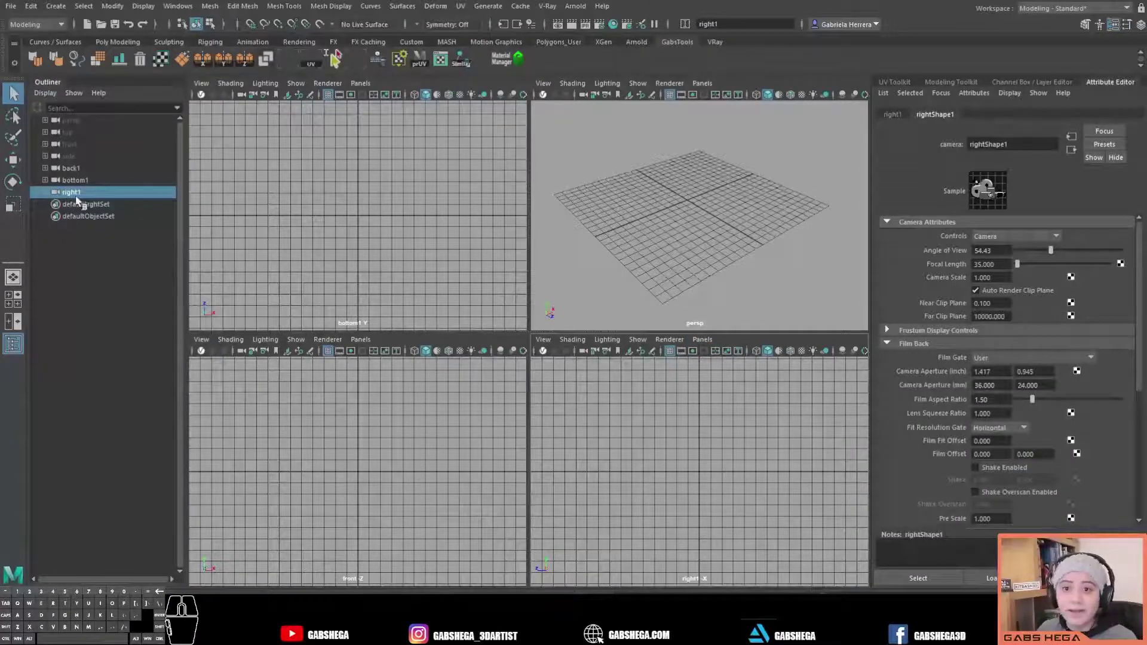
click(674, 238)
click(680, 236)
- Maximize the bottom1 camera view with spacebar and hold it to show the hotbox menus
key(space)
key(space)
key(space)
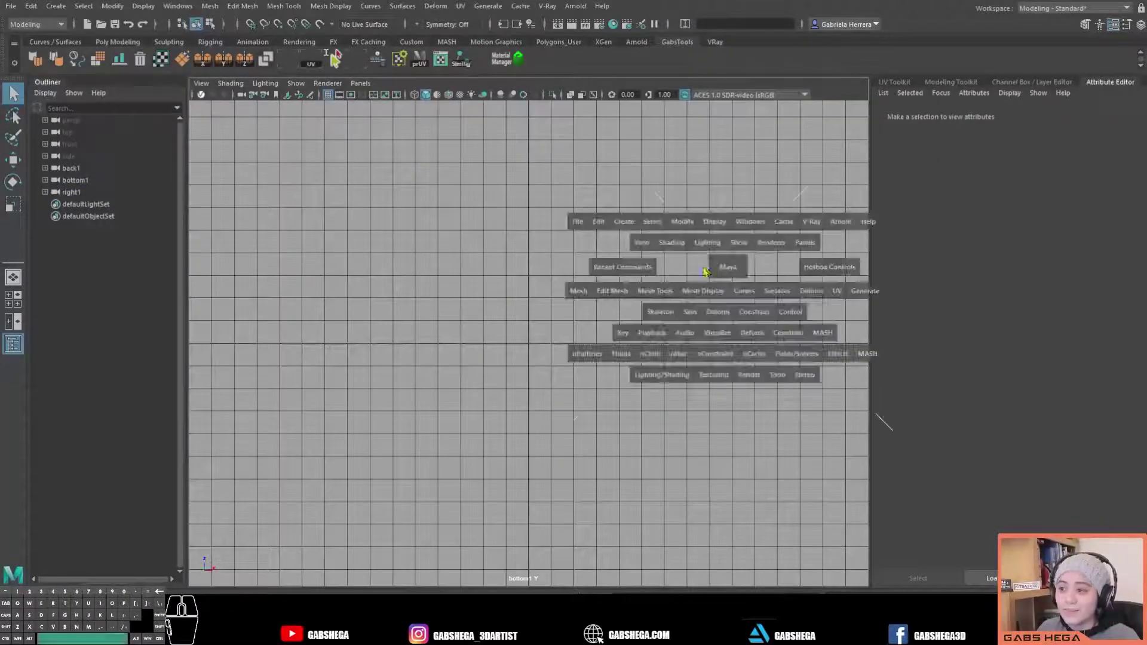